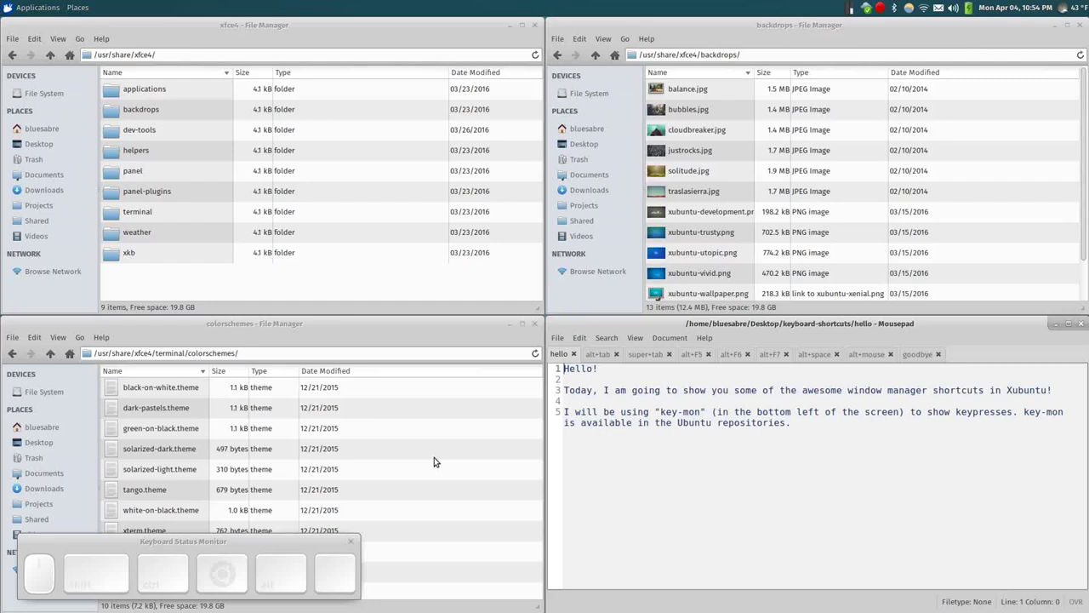
Select the hello note's third line, then its fifth-line paragraph, and deselect again.
key("shift+End")
key("Down")
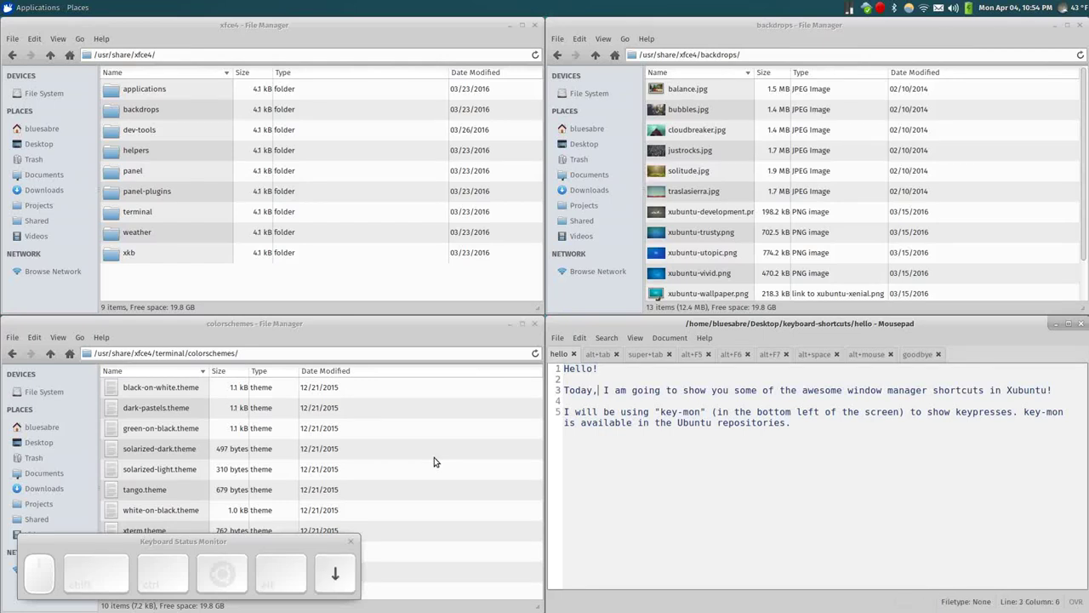
key("Home")
key("shift+End")
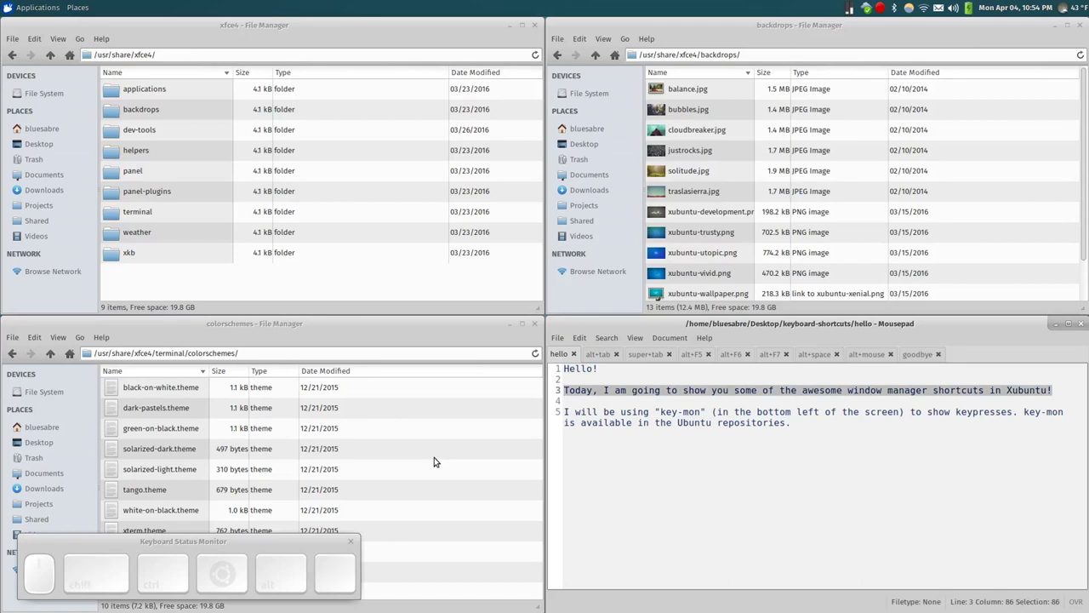
key("Home")
key("Down")
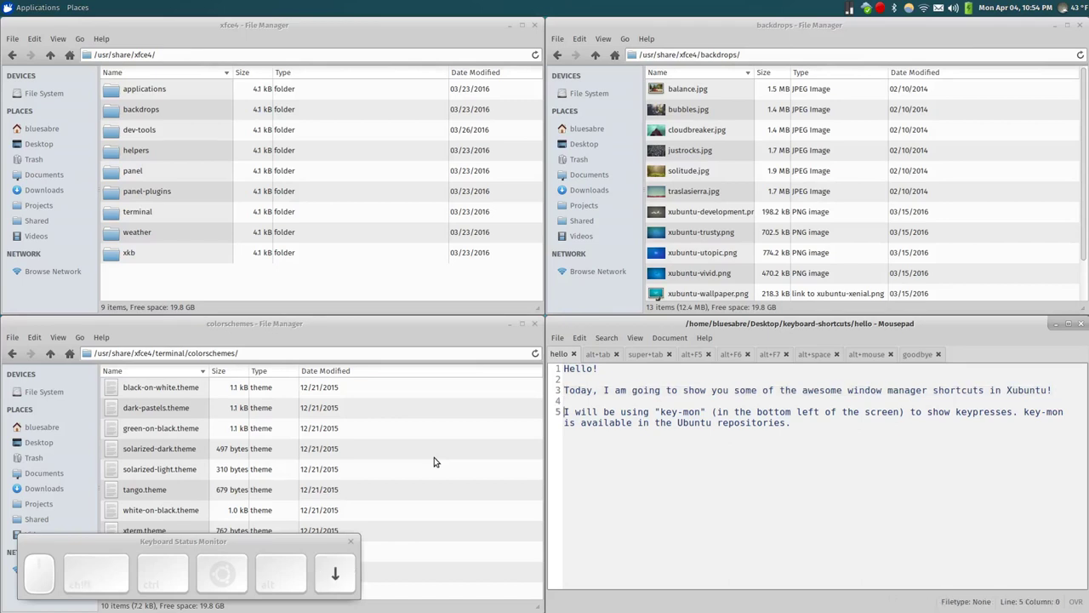
key("shift+End")
key("shift+Down")
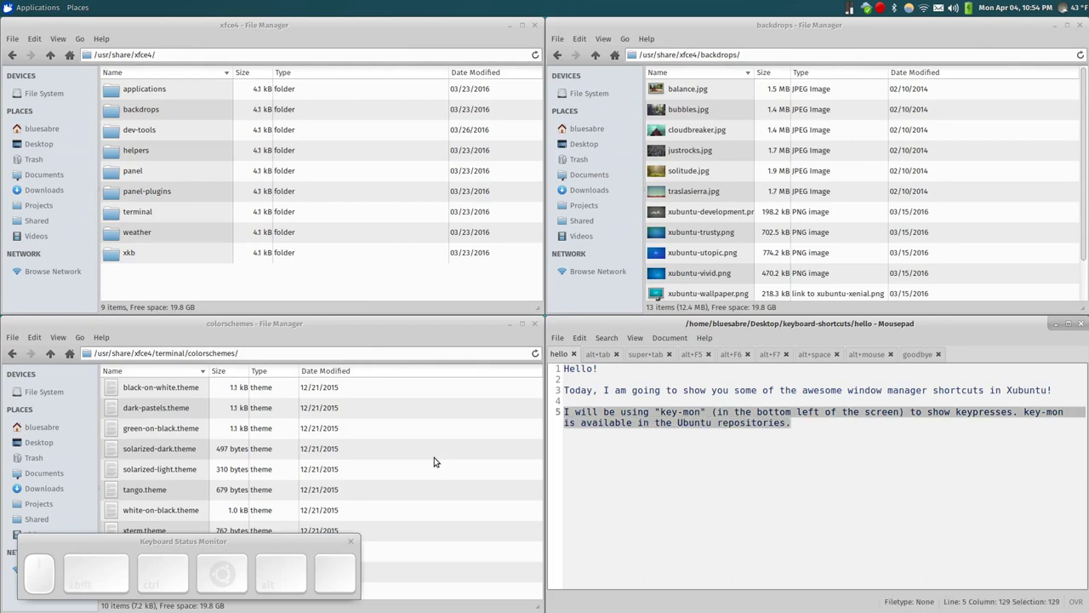
left_click(702, 429)
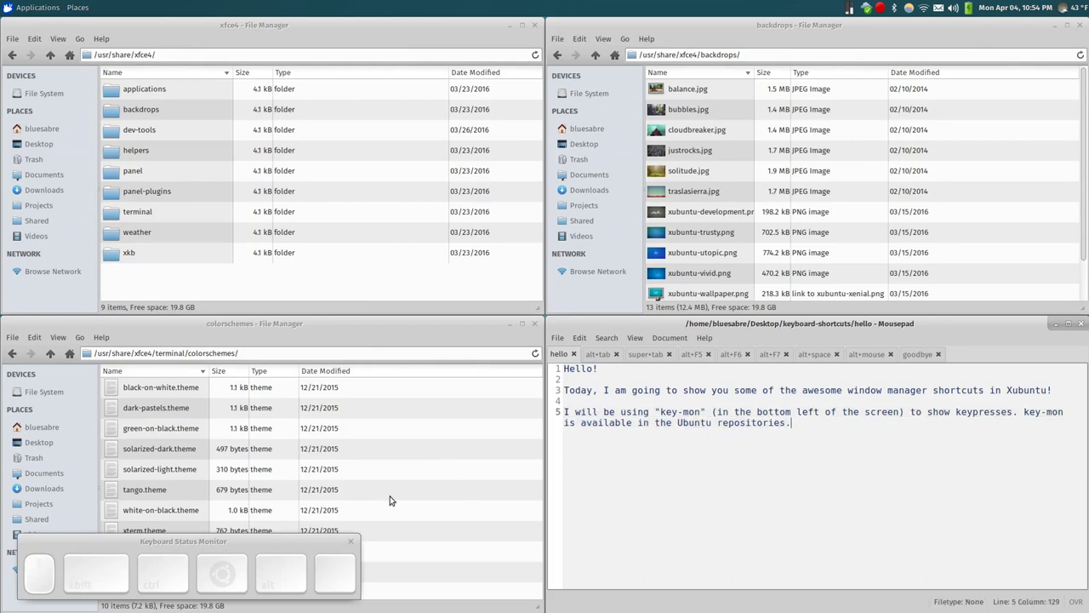
Leave the hello note's context menus behind and switch to the alt+tab note.
left_click(286, 543)
right_click(286, 543)
right_click(22, 562)
right_click(42, 566)
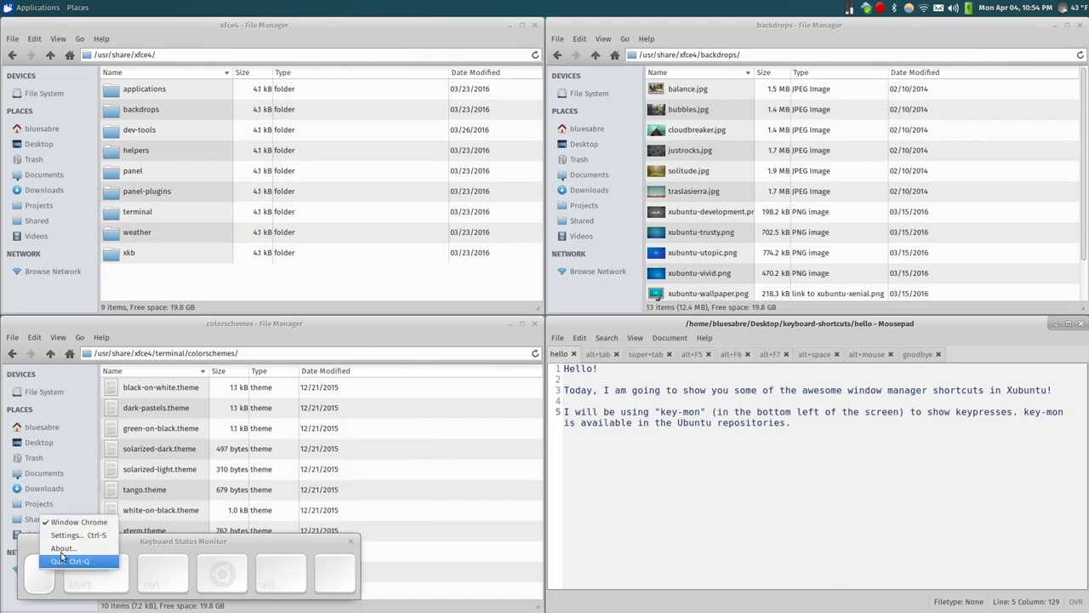
left_click(68, 546)
left_click(622, 332)
left_click(610, 355)
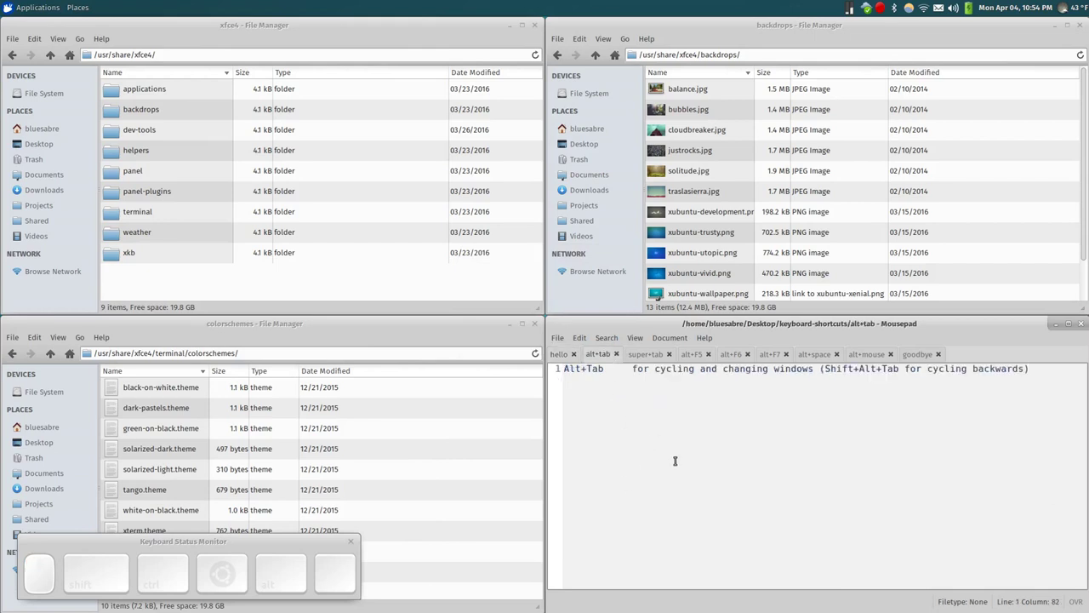
Cycle focus forward through the open windows with Alt+Tab five times.
key("alt+Tab")
key("alt+Tab")
key("alt+Tab")
key("alt+Tab")
key("alt+Tab")
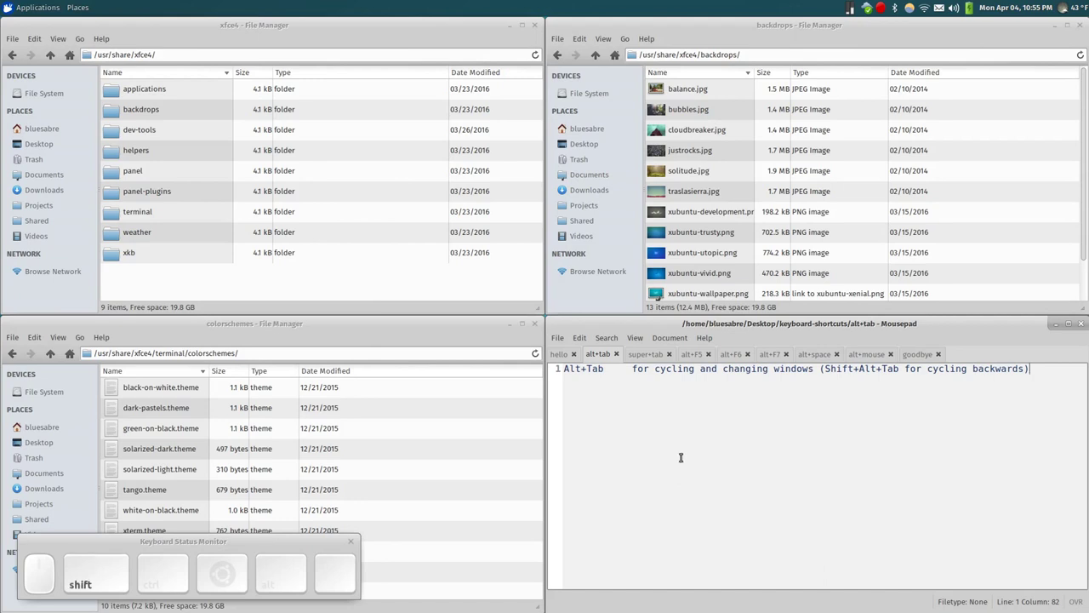
Cycle backwards through the windows with Shift+Alt+Tab, then switch to the super+tab note.
key("shift+alt+Tab")
key("shift+alt+Tab")
key("shift+alt+Tab")
key("shift+alt+Tab")
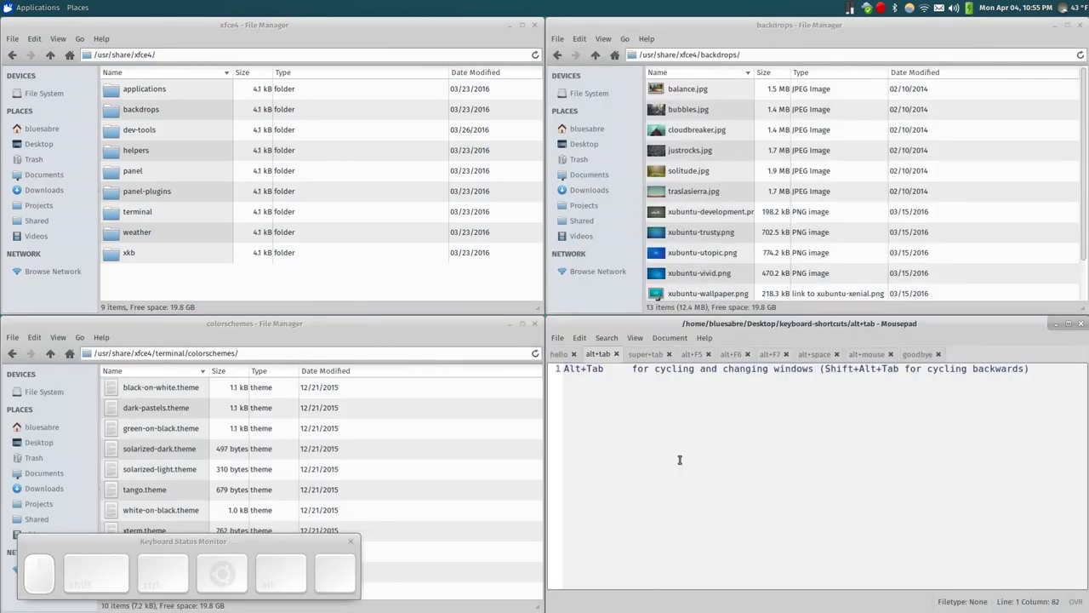
left_click(656, 355)
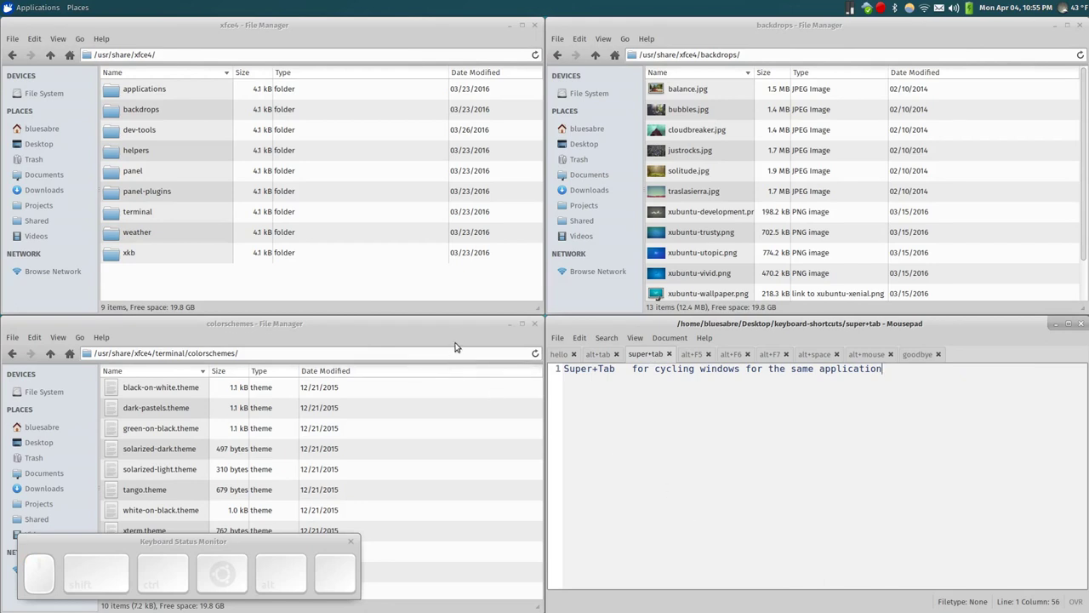
Focus a File Manager window and cycle among that application's windows with Super+Tab.
left_click(475, 325)
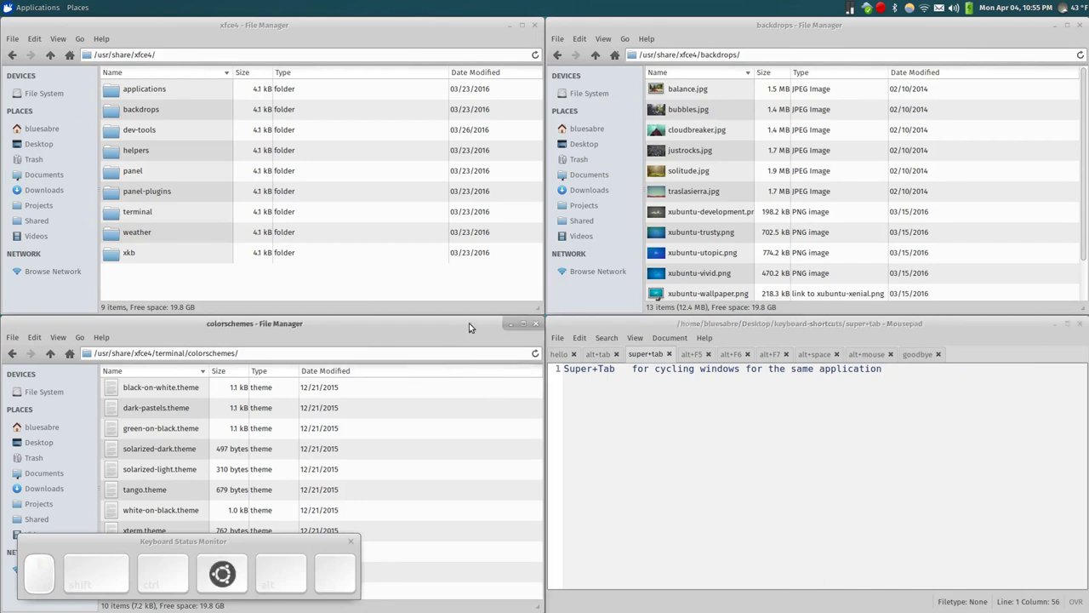
key("super+Tab")
key("super+Tab")
key("super+Tab")
key("super+Tab")
key("super+Tab")
key("super+Tab")
key("Tab")
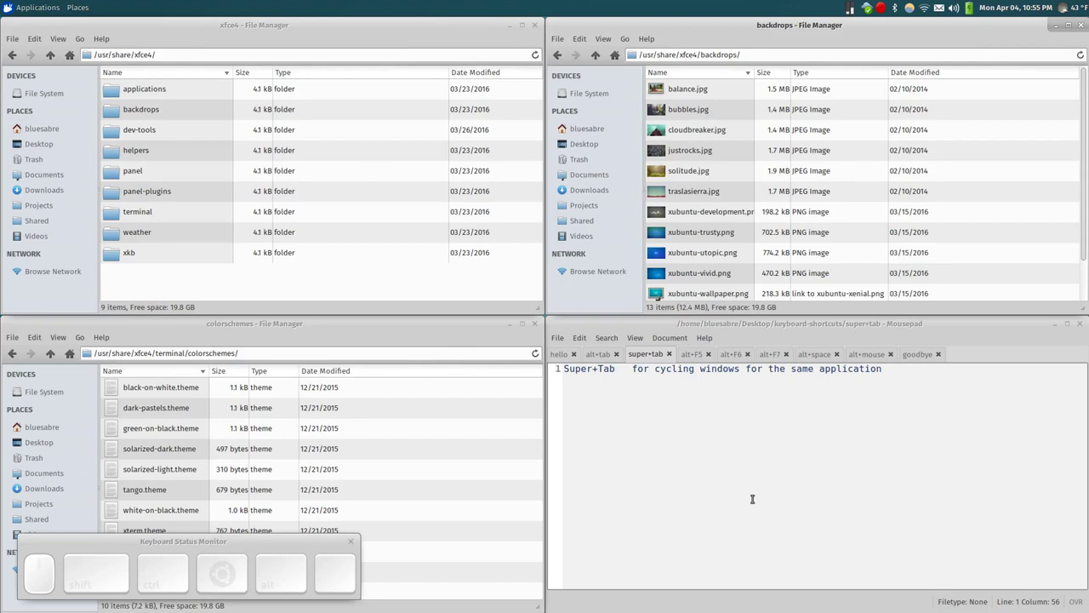
Return to Mousepad and switch to the alt+F5 note.
left_click(755, 493)
left_click(695, 352)
left_click(750, 478)
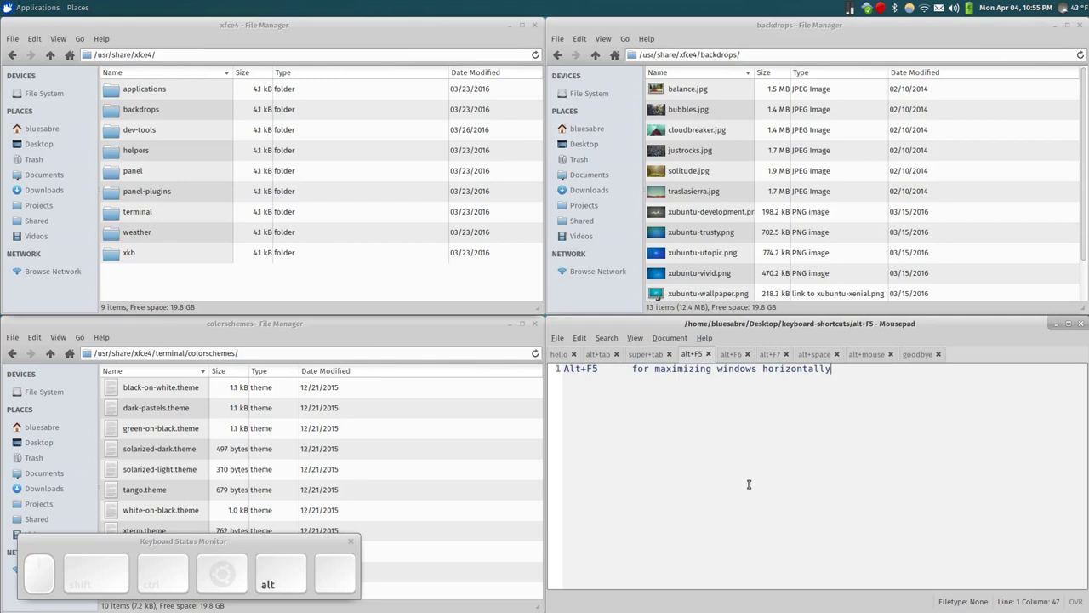
Maximize the notes window horizontally and restore it with Alt+F5, then show the alt+F6 note.
key("alt+F5")
key("alt+F5")
key("alt+F5")
key("alt+F5")
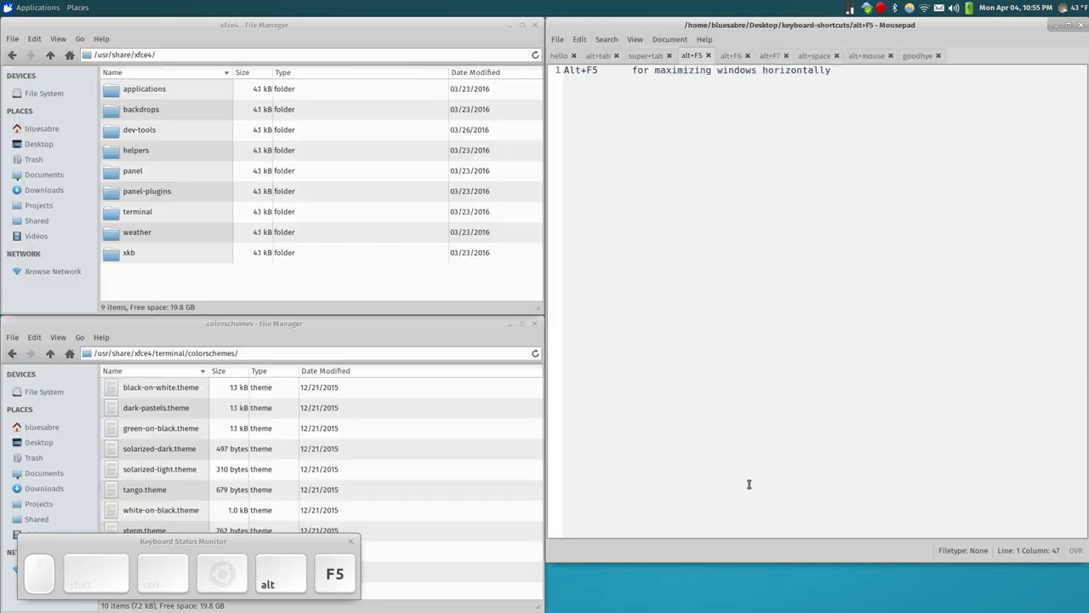
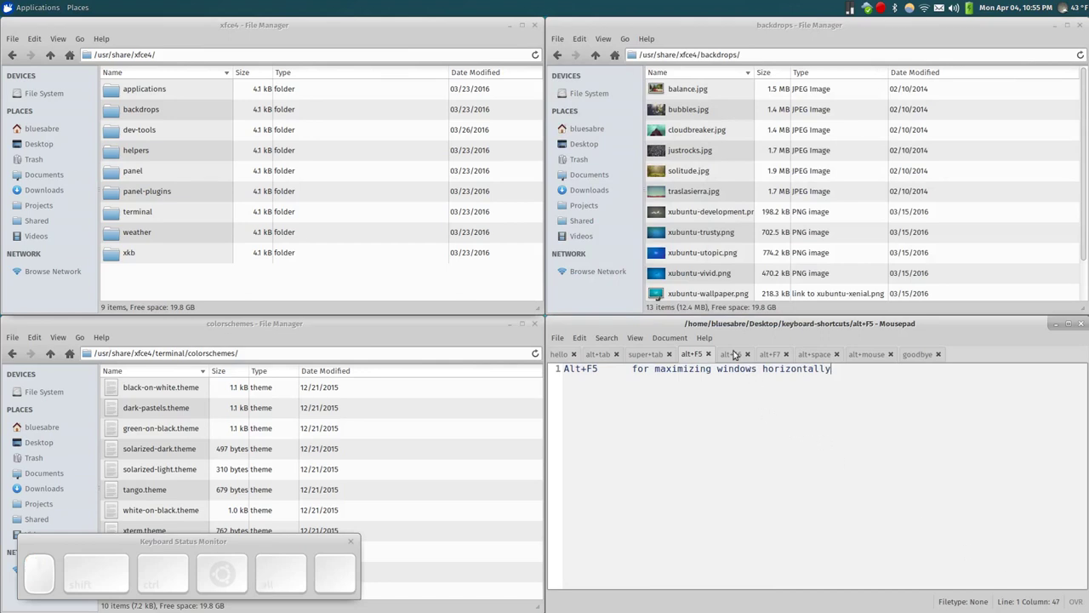
left_click(738, 353)
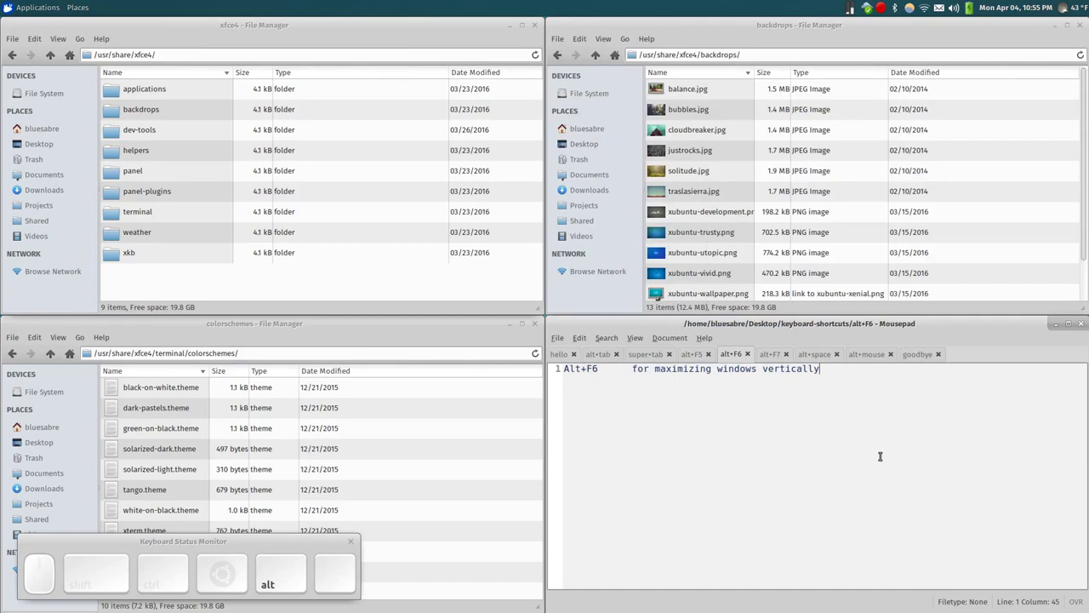
Maximize the notes window vertically and restore it with Alt+F6, then show the alt+F7 note.
key("F6")
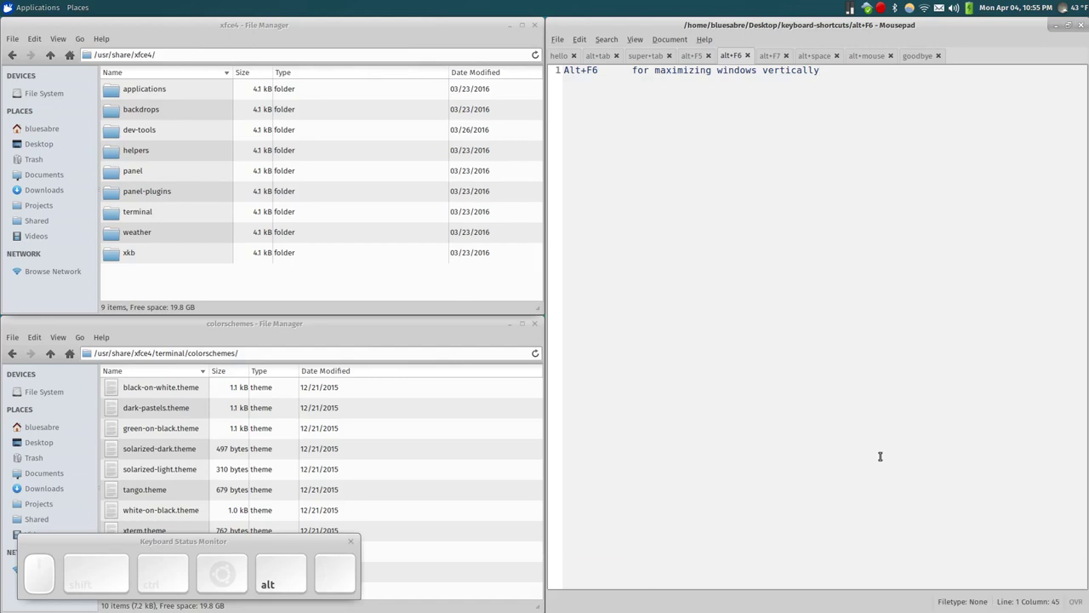
key("alt+F6")
left_click_drag(882, 450, 1073, 593)
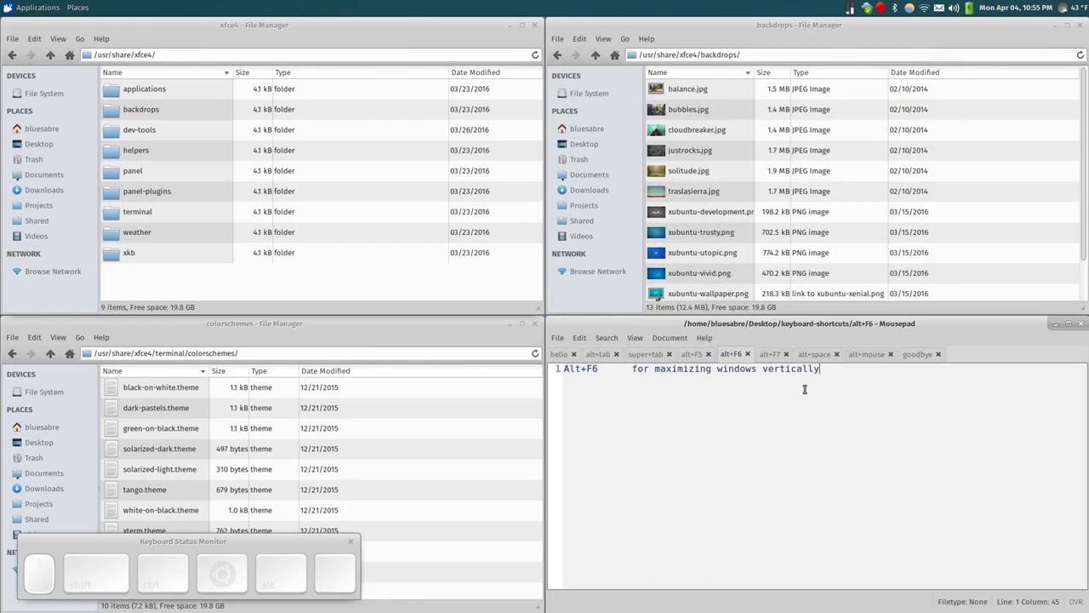
left_click(774, 350)
left_click(776, 458)
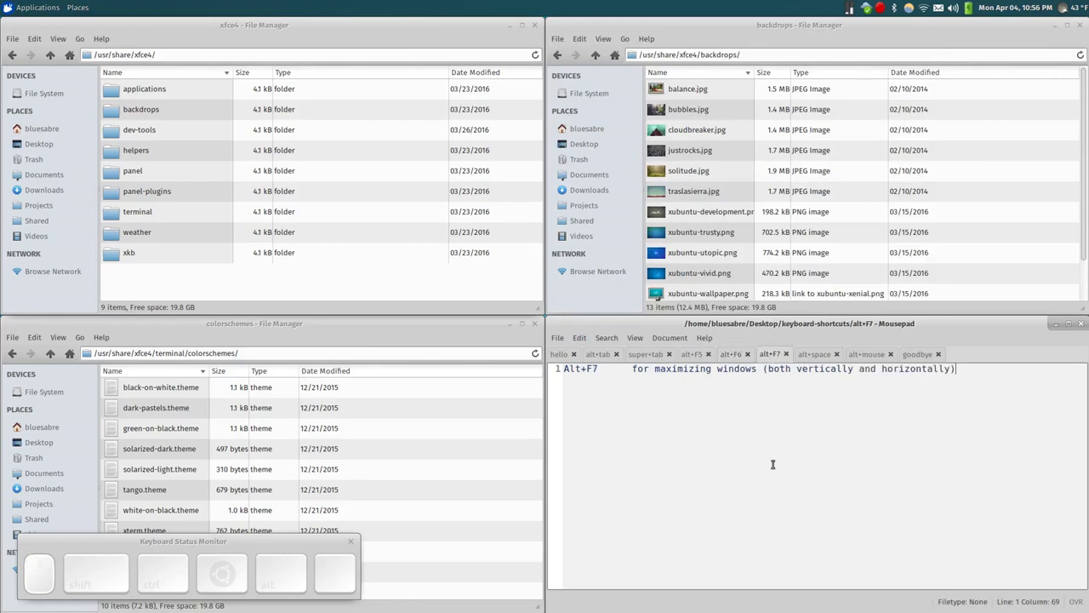
key("alt+F7")
key("alt+F7")
key("alt+F7")
key("alt+F7")
key("alt+F7")
key("F7")
key("alt+F7")
key("alt+F7")
key("alt+F7")
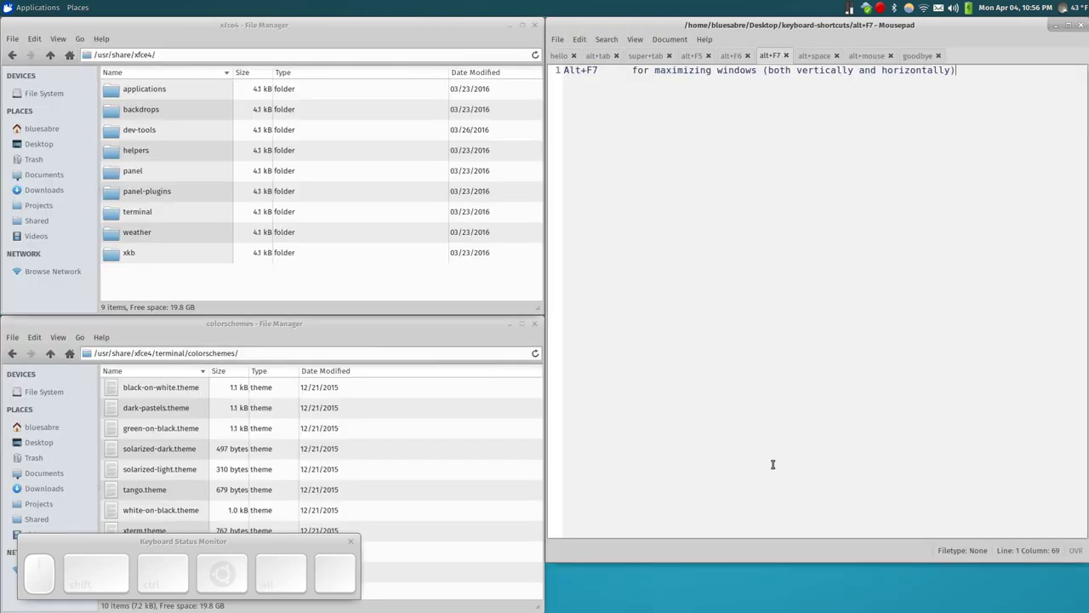
left_click(847, 395)
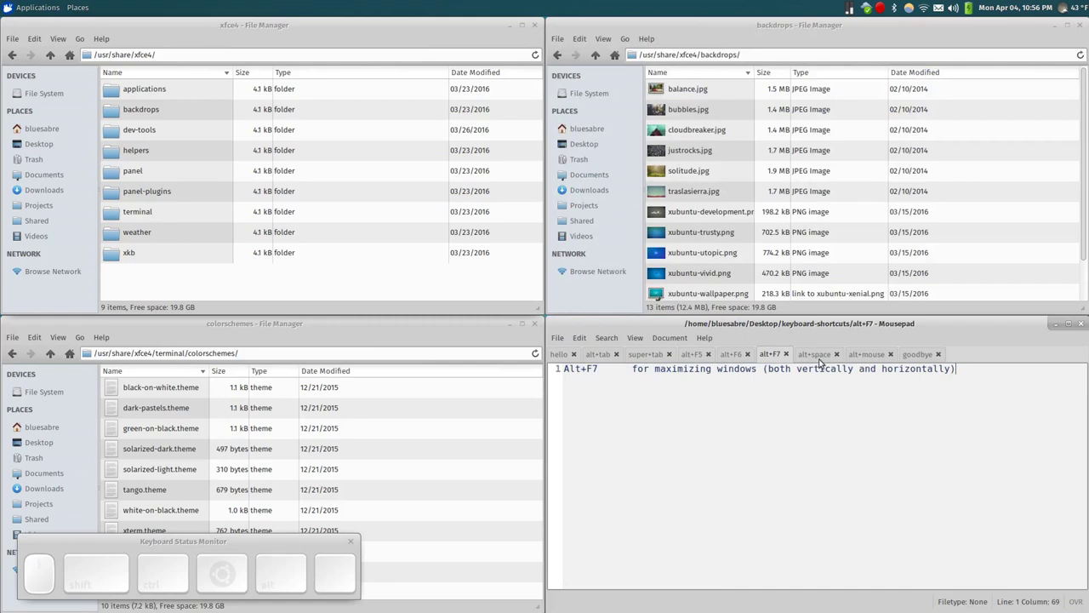
Show the alt+space note, bring up the window operations menu with Alt+Space and dismiss it.
left_click(822, 354)
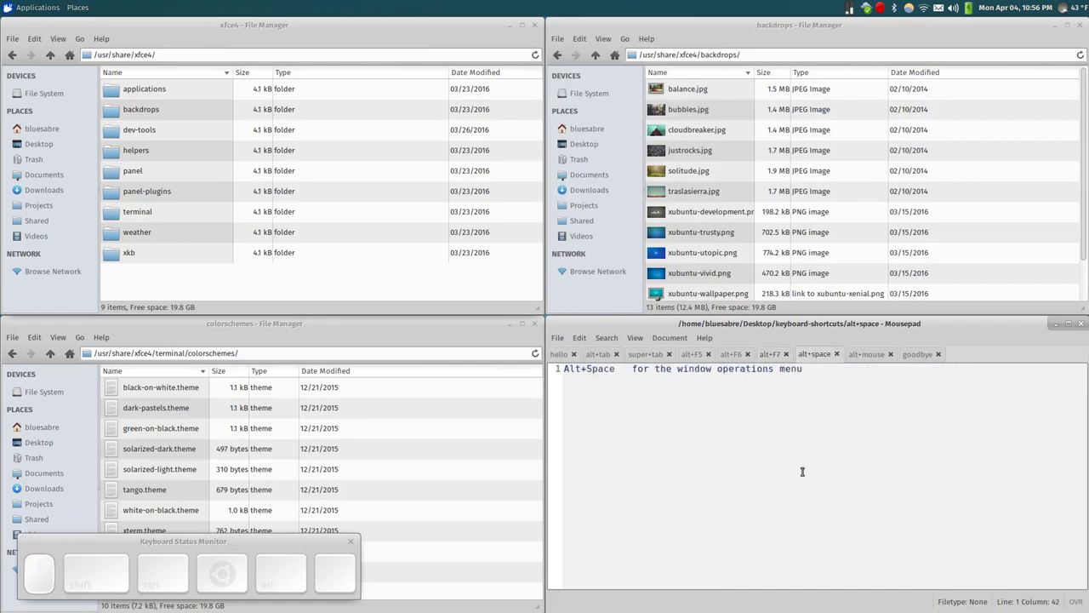
key("alt+space")
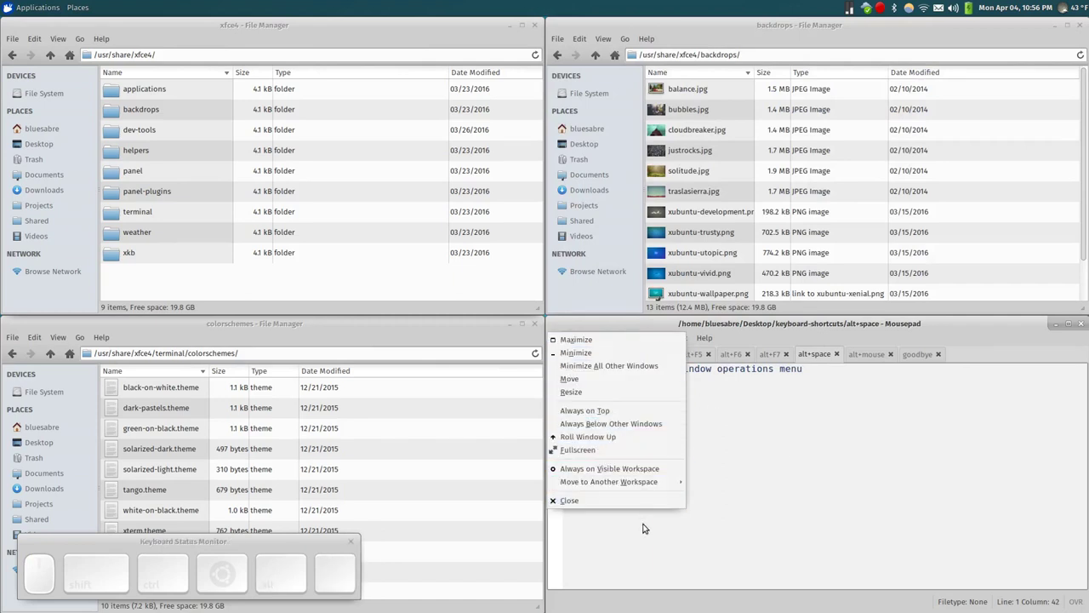
left_click(652, 530)
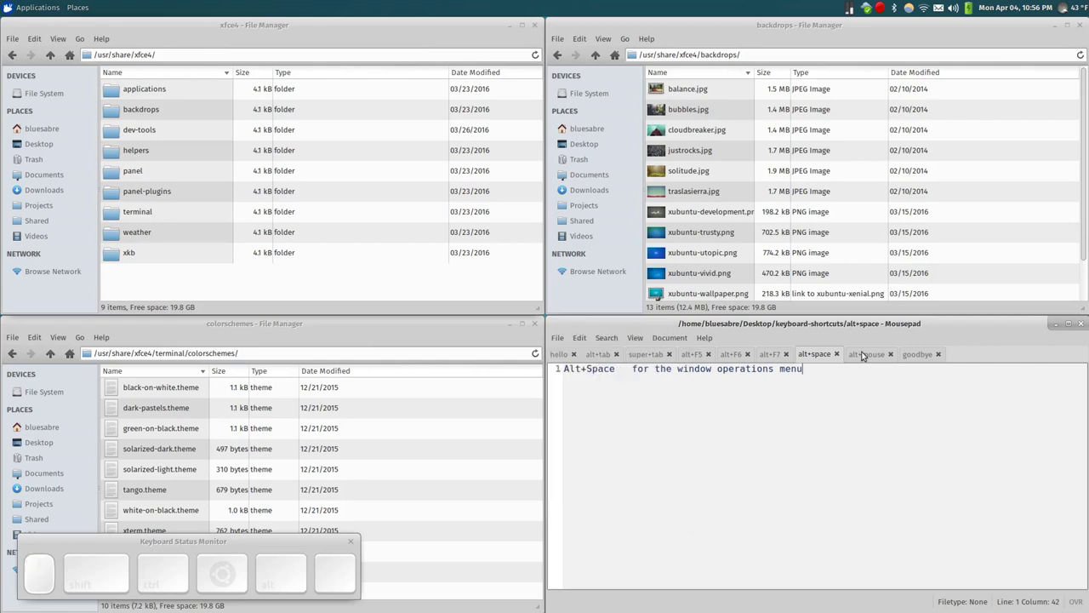
Show the alt+mouse note on the grab-and-move key, then the closing goodbye note.
left_click(866, 354)
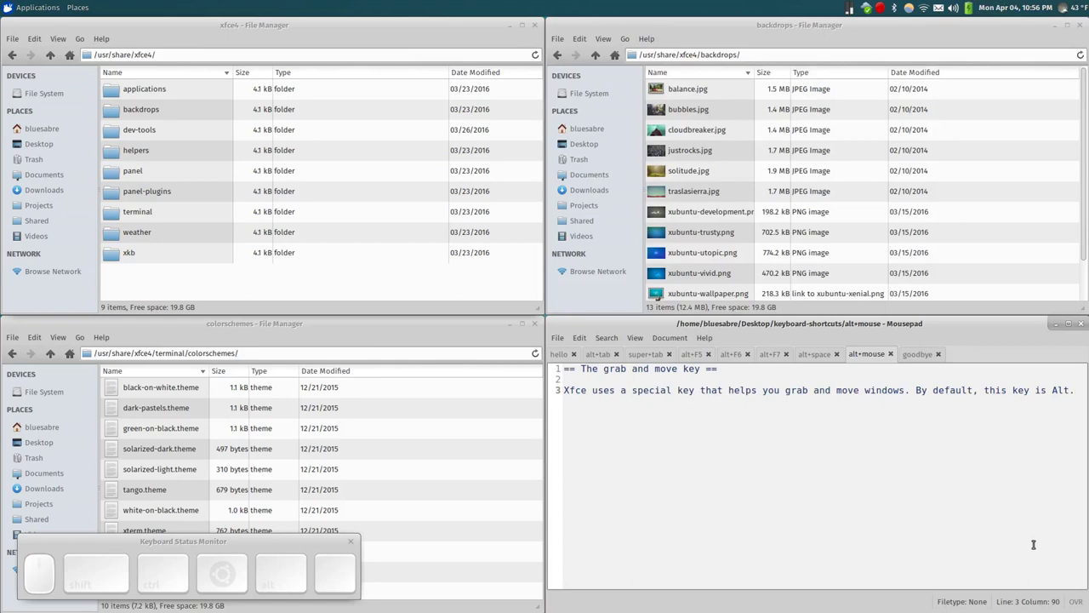
left_click(917, 355)
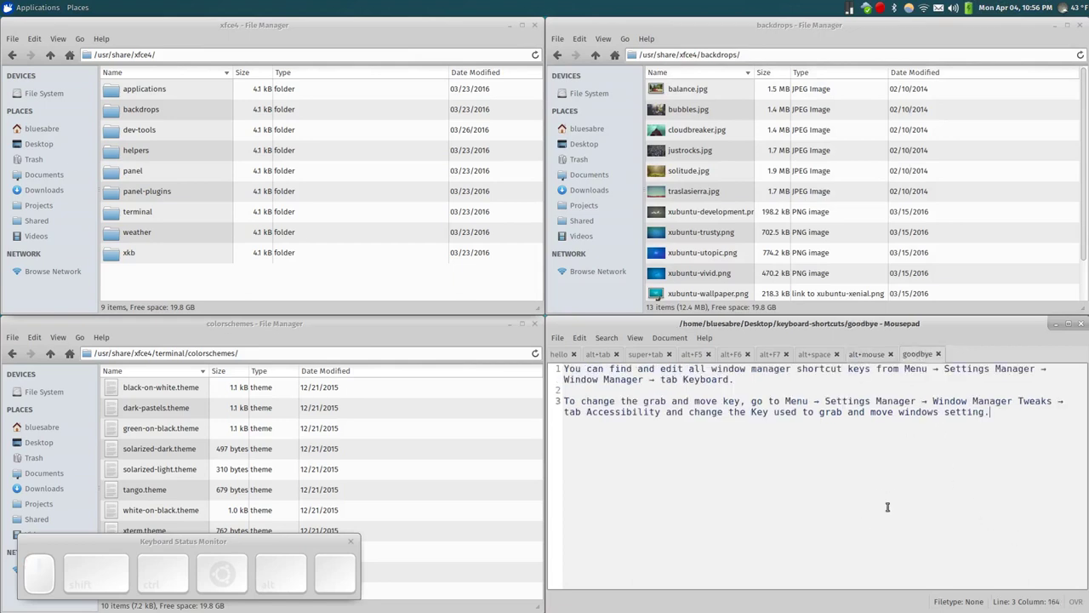
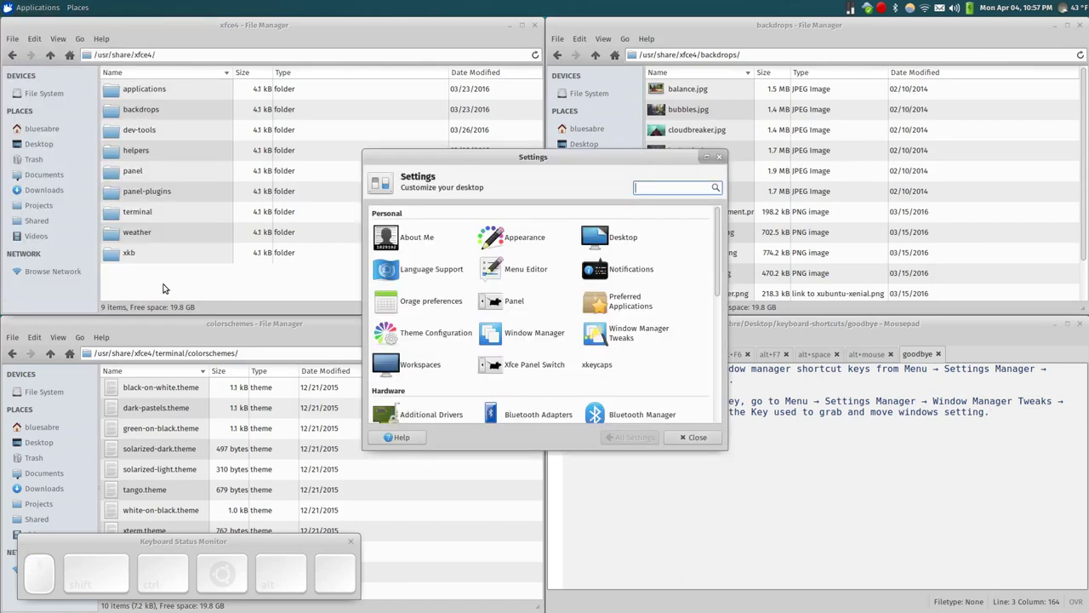
Move the Settings Manager window left and go into the Window Manager settings.
left_click_drag(400, 268, 357, 437)
left_click(358, 437)
left_click(180, 235)
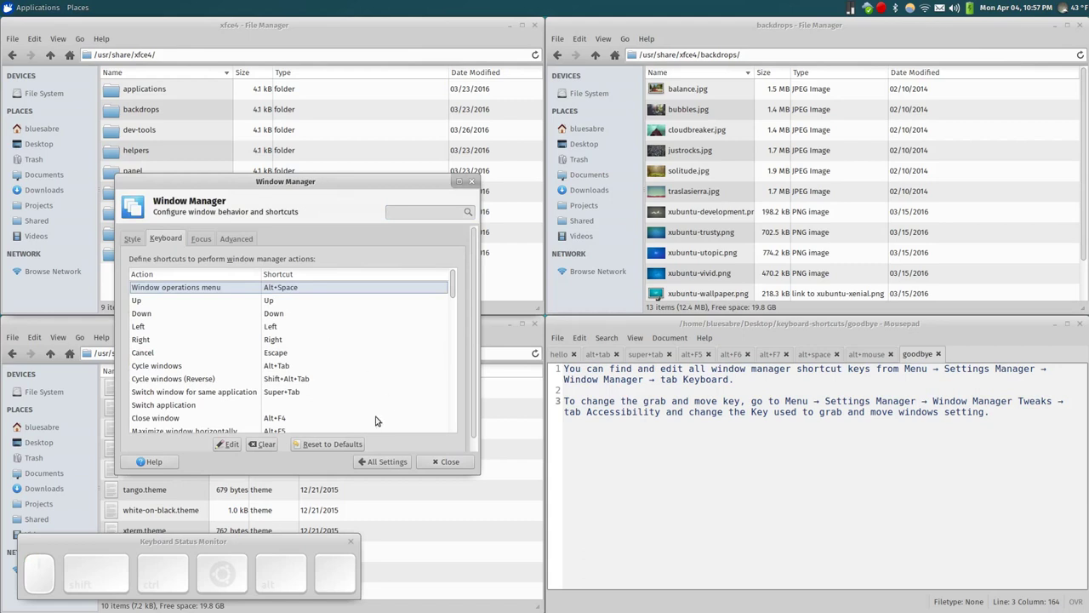
View the Window Manager Keyboard shortcuts list, then return to All Settings.
left_click_drag(609, 402, 854, 455)
left_click(853, 460)
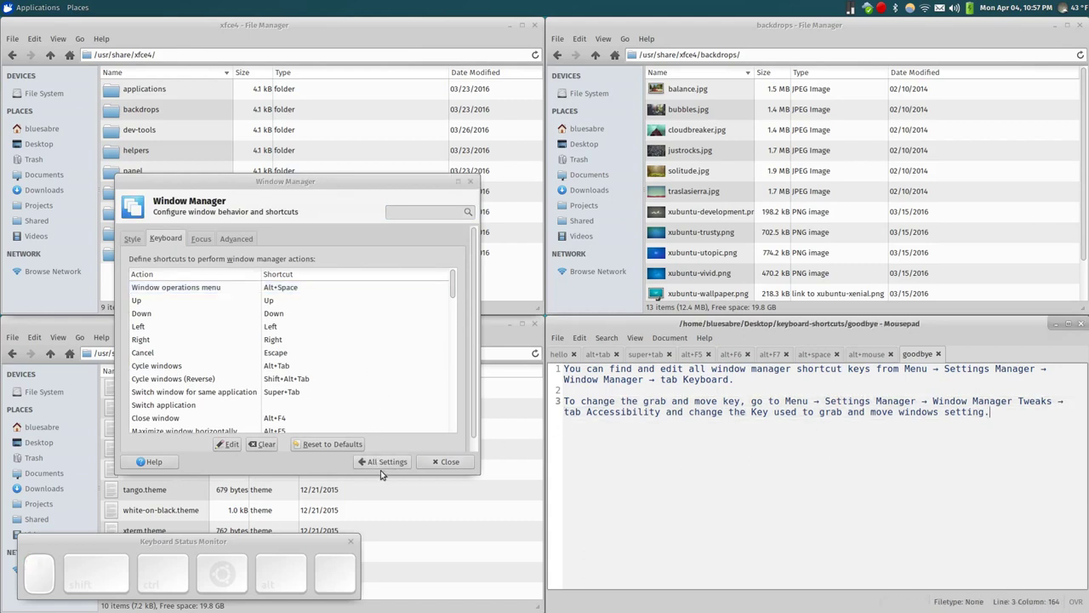
left_click(394, 461)
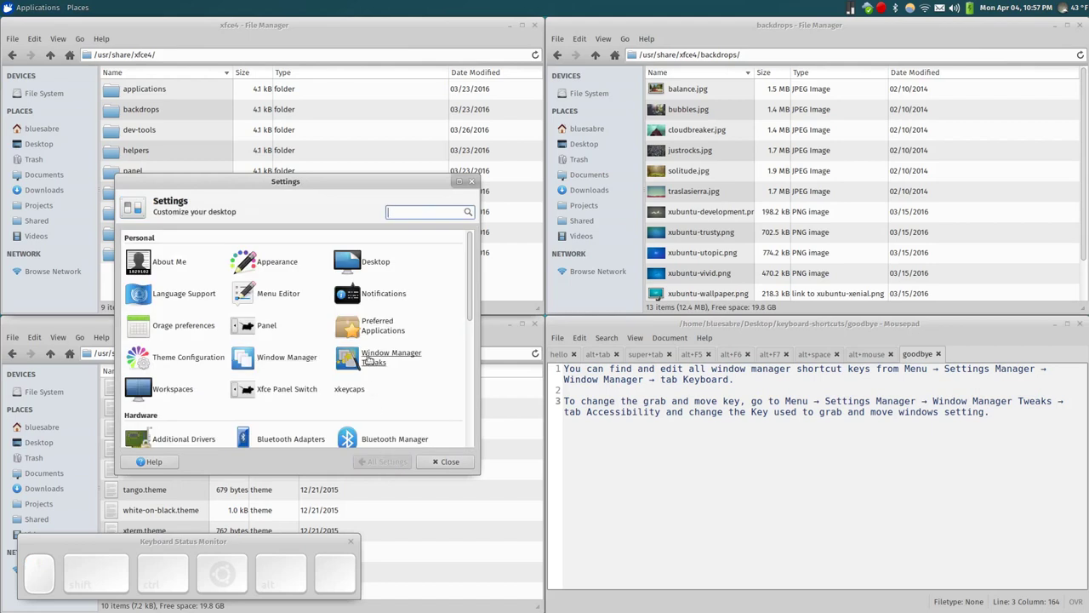
In Window Manager Tweaks Accessibility, confirm Alt as the key used to grab and move windows.
left_click(422, 357)
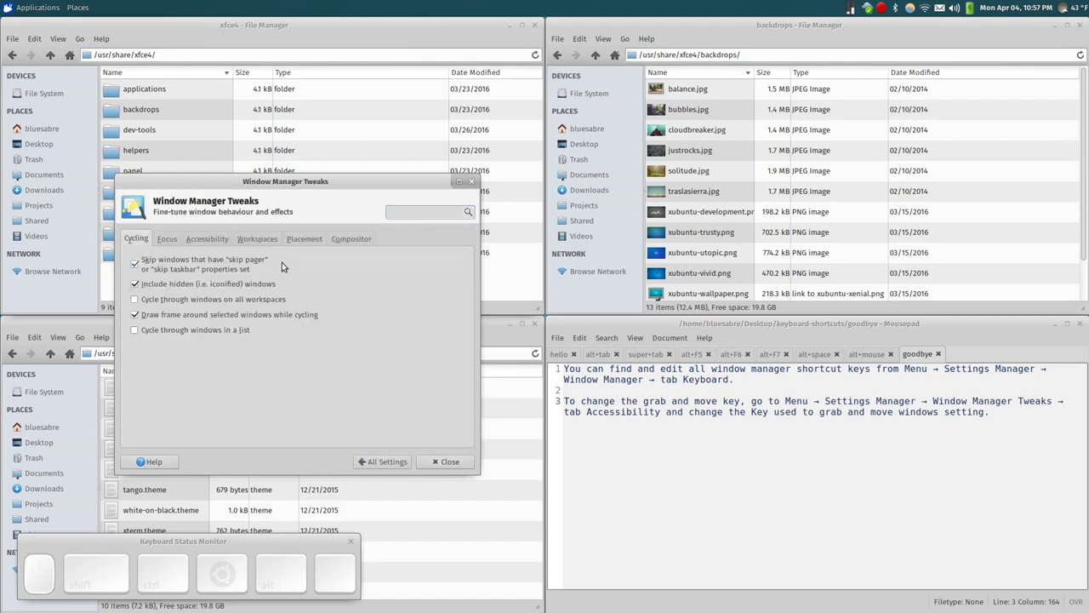
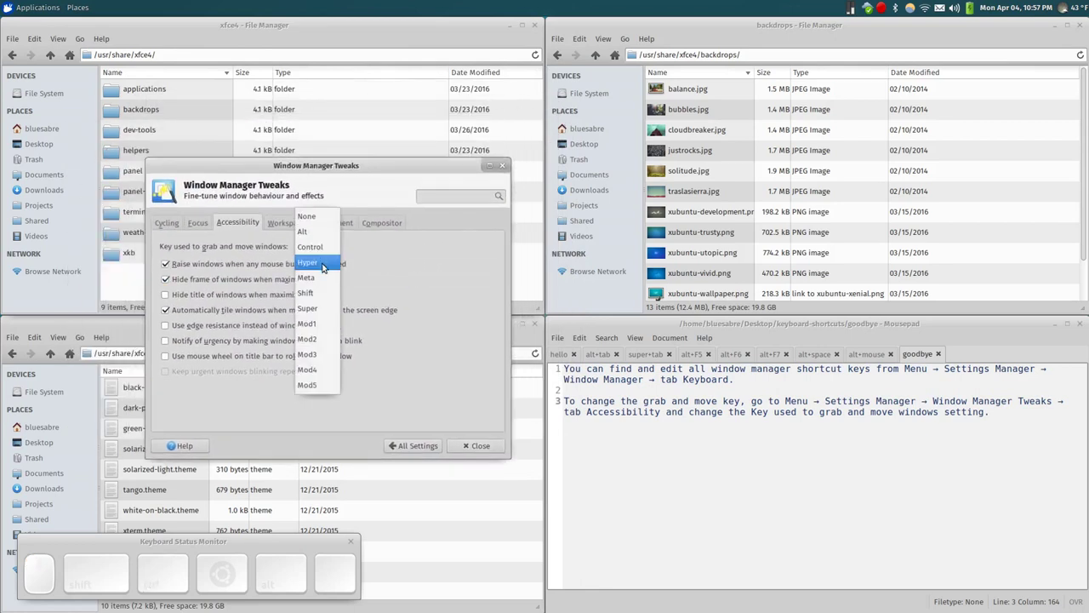
left_click(316, 312)
left_click_drag(374, 311, 400, 322)
left_click(370, 256)
left_click(360, 187)
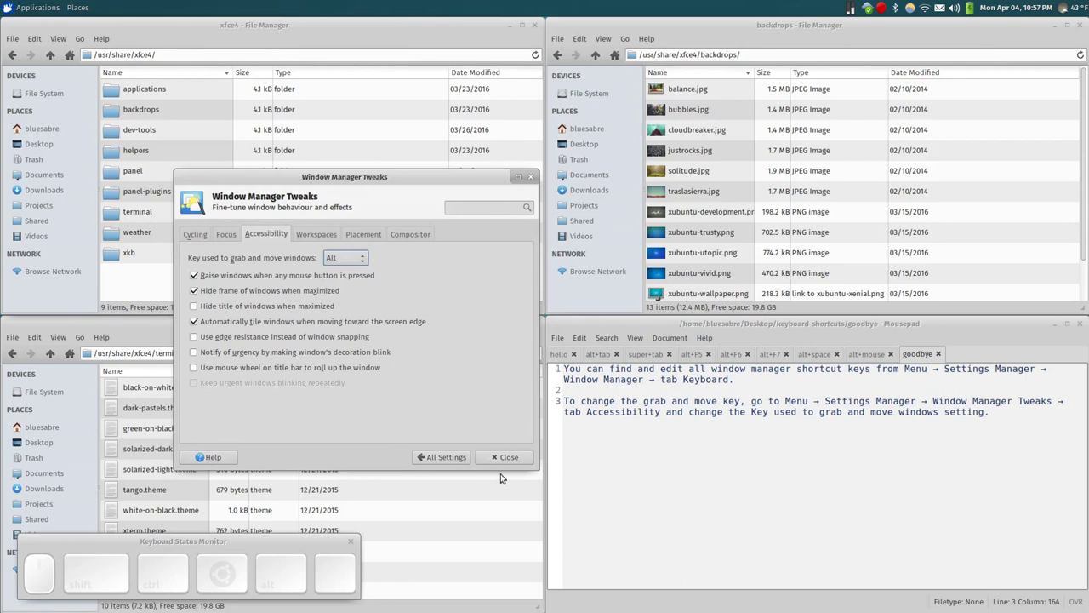
Close Window Manager Tweaks and refocus the goodbye note in Mousepad.
left_click(517, 462)
left_click(1004, 466)
Add a closing line 'Thanks for watching!' to the goodbye note and start cycling windows.
key("Return")
key("shift+space")
key("shift+space")
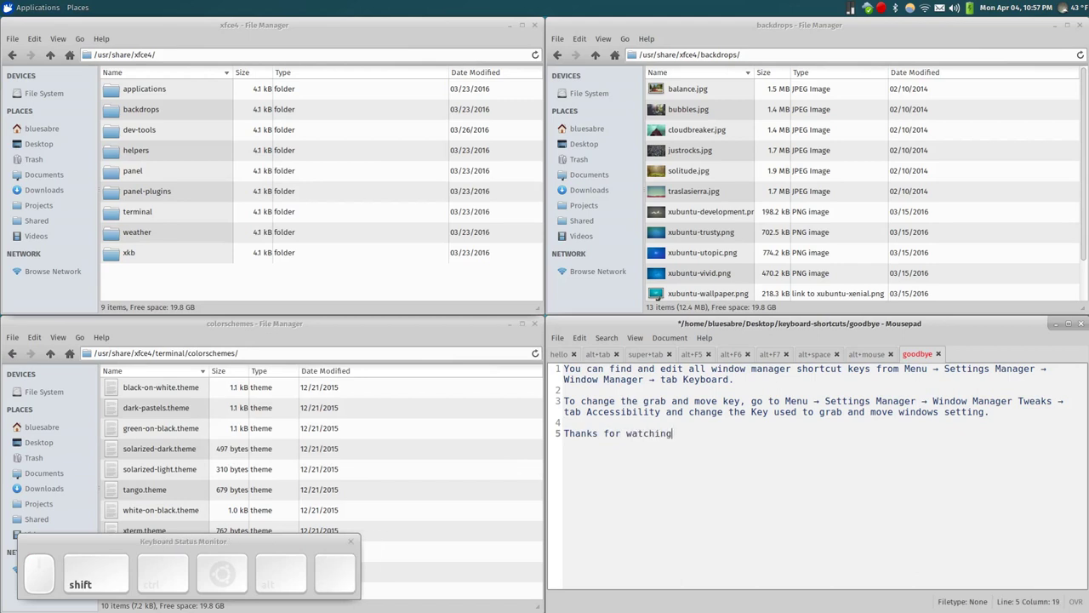
key("shift+1")
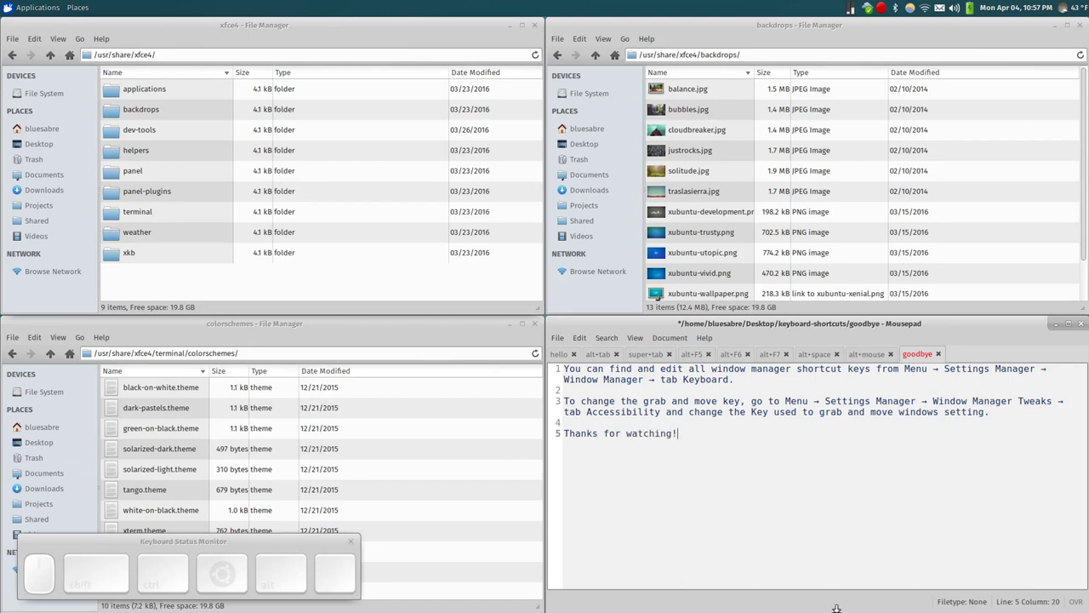
key("alt+Tab")
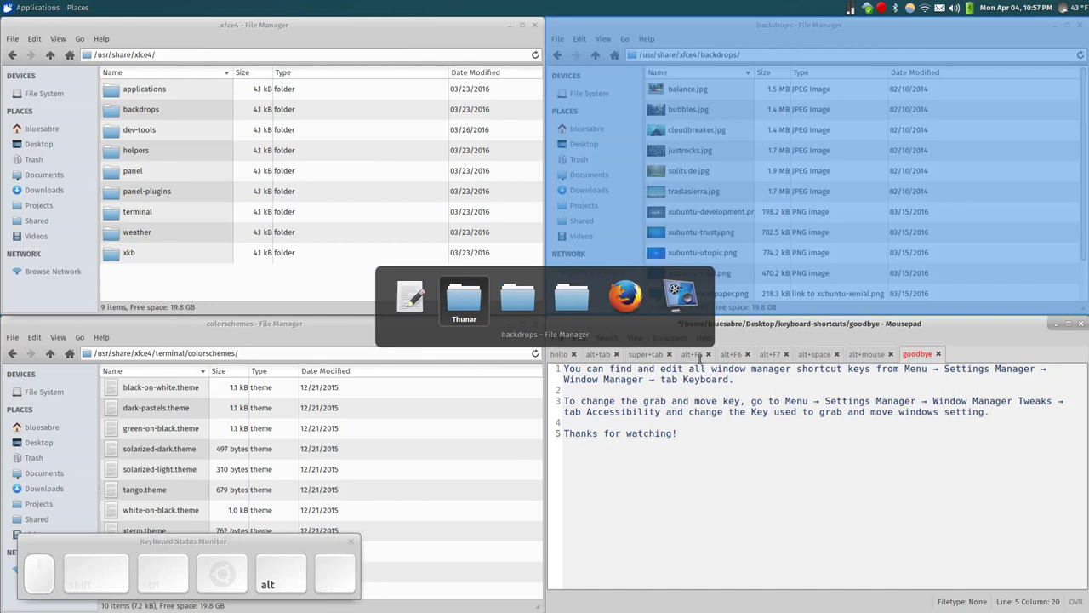